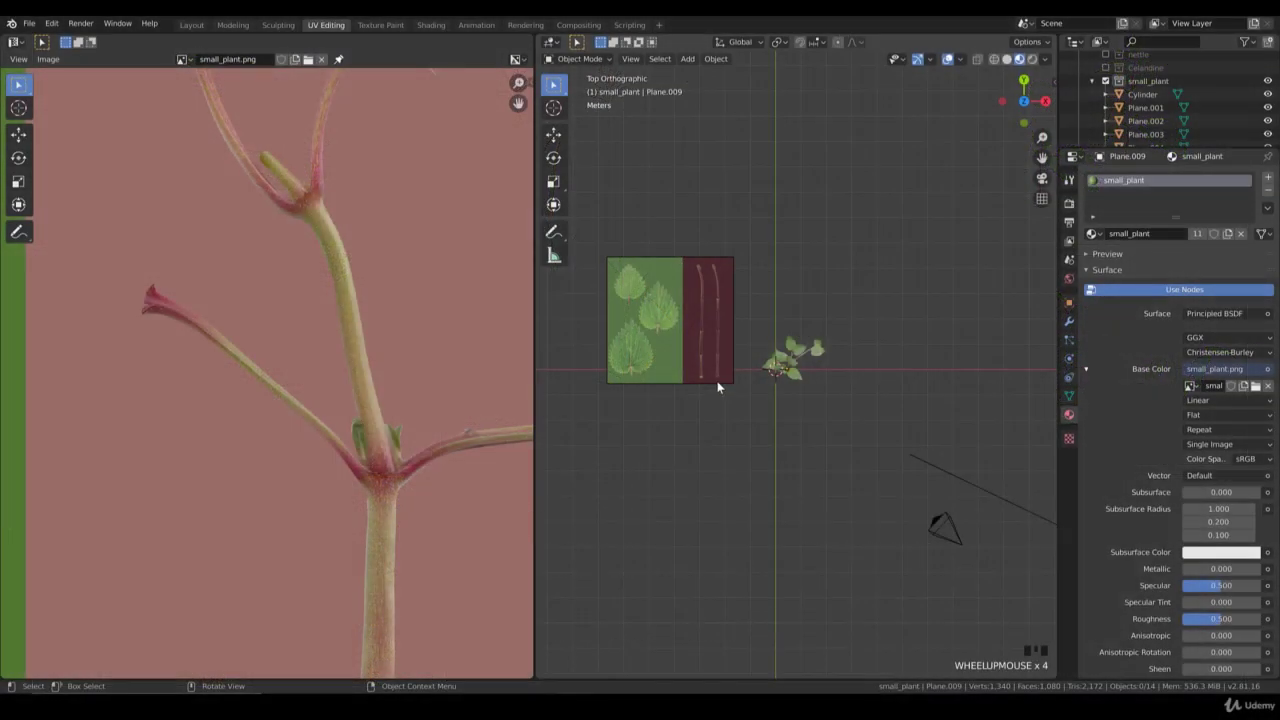
# Delete the textured reference plane so only the small plant remains.
pyautogui.scroll(3)
pyautogui.moveTo(814, 451); pyautogui.dragTo(731, 353)
pyautogui.scroll(-3)
pyautogui.scroll(3)
pyautogui.click(637, 325)
pyautogui.scroll(-3)
pyautogui.press('Delete')
# View the plant in Front Orthographic and box-select all its stem and leaf pieces.
pyautogui.scroll(3)
pyautogui.scroll(-3)
pyautogui.scroll(3)
pyautogui.middleClick(807, 428)
pyautogui.press('KP_1')
pyautogui.click(802, 461)
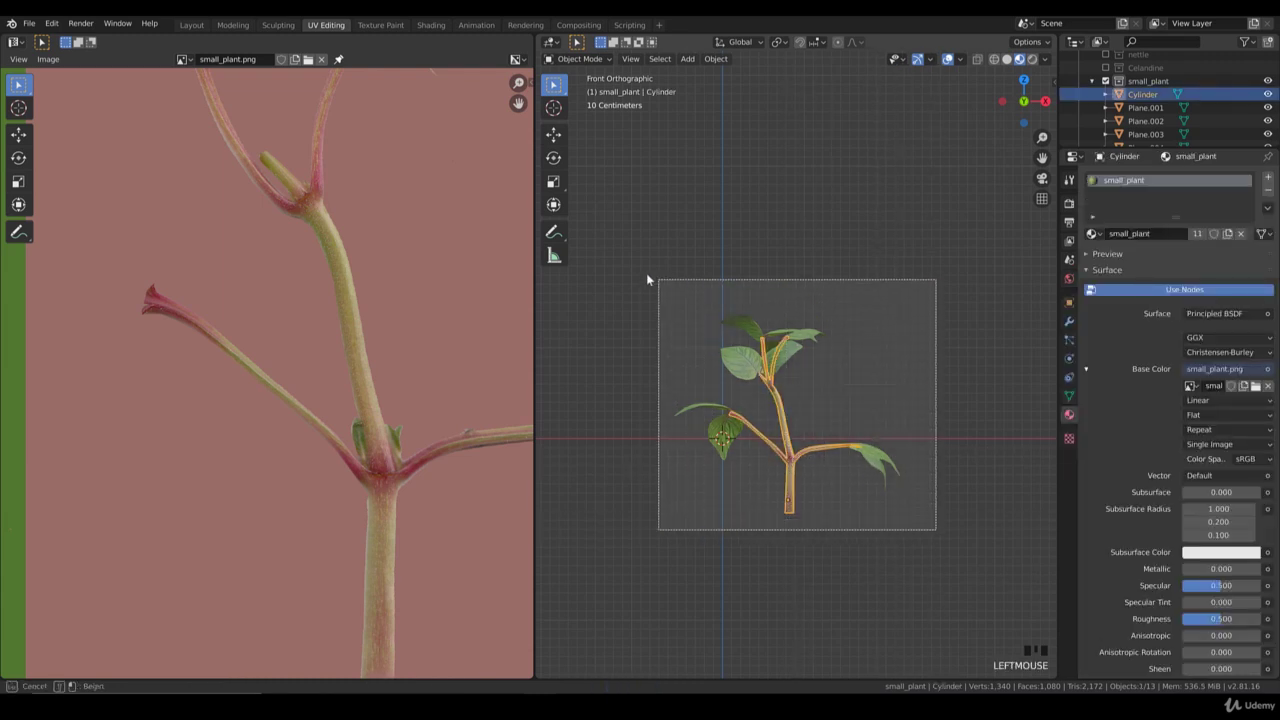
# Join the plant pieces into one mesh renamed small_plant and duplicate it as small_plant.001.
pyautogui.press('b')
pyautogui.press('ctrl+j')
pyautogui.click(1142, 98)
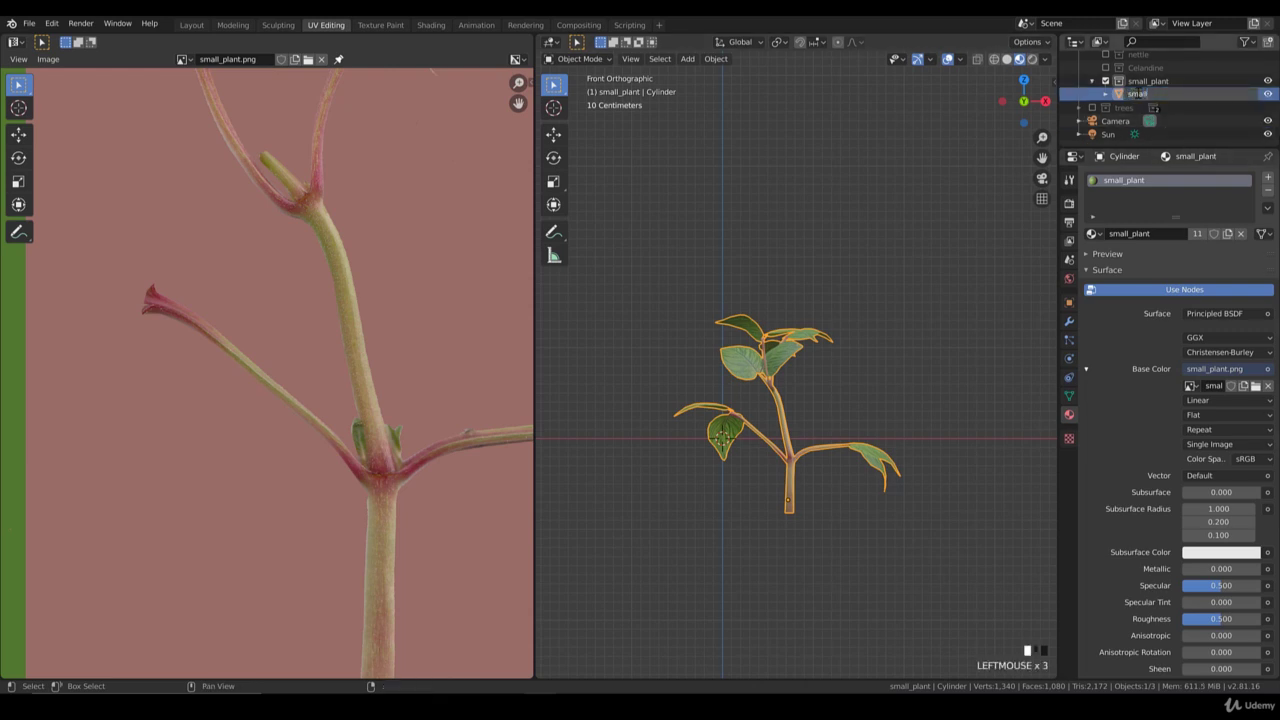
pyautogui.press('l')
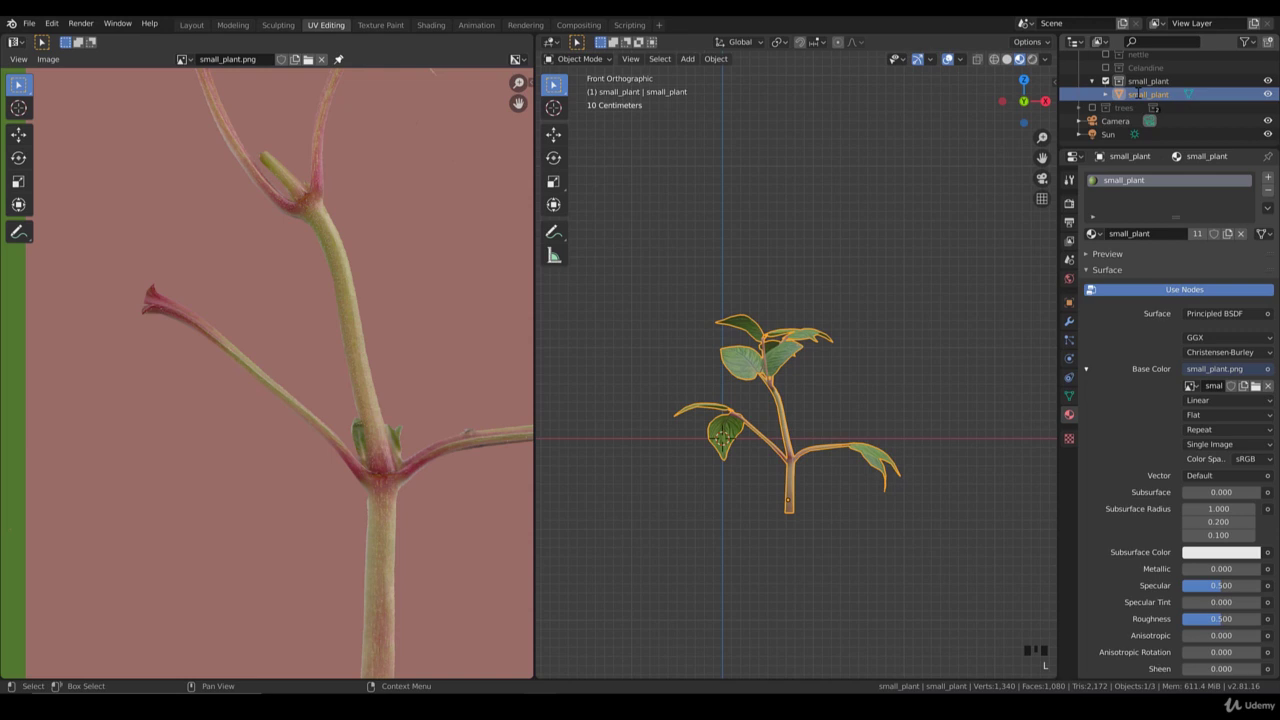
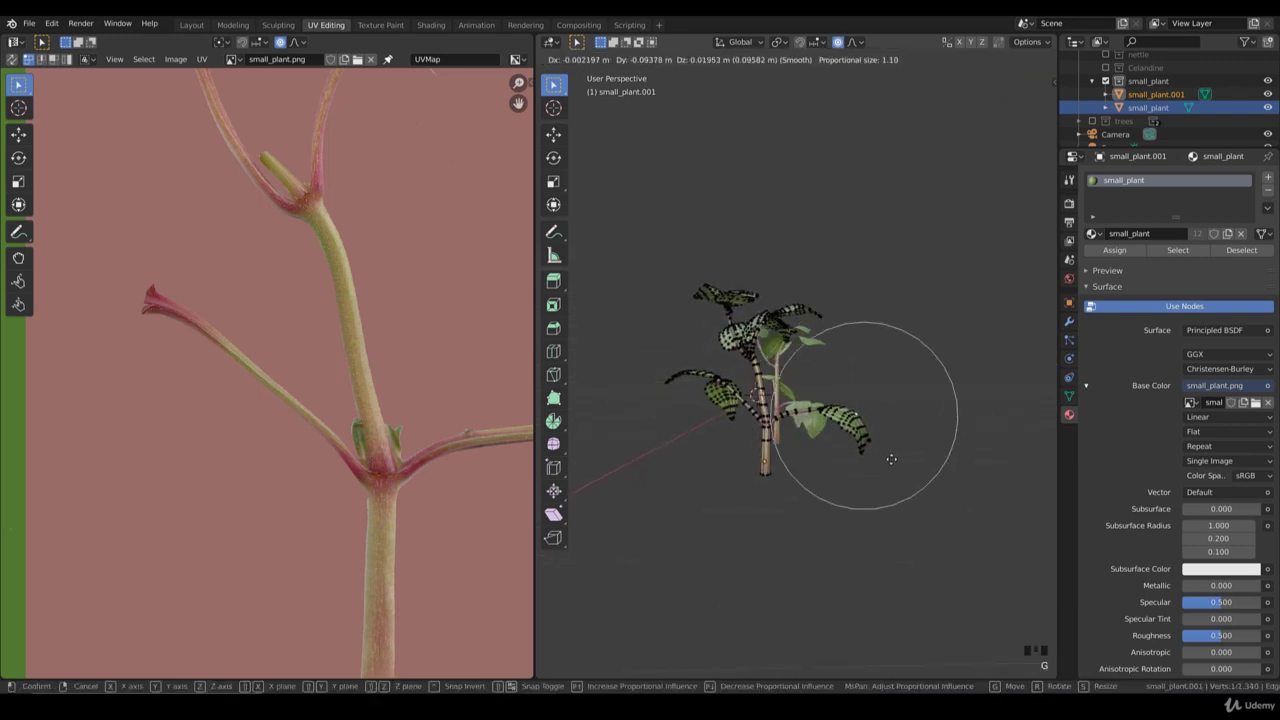
# Grab and rotate the duplicate's stem and leaf clusters with proportional editing falloff.
pyautogui.press('r')
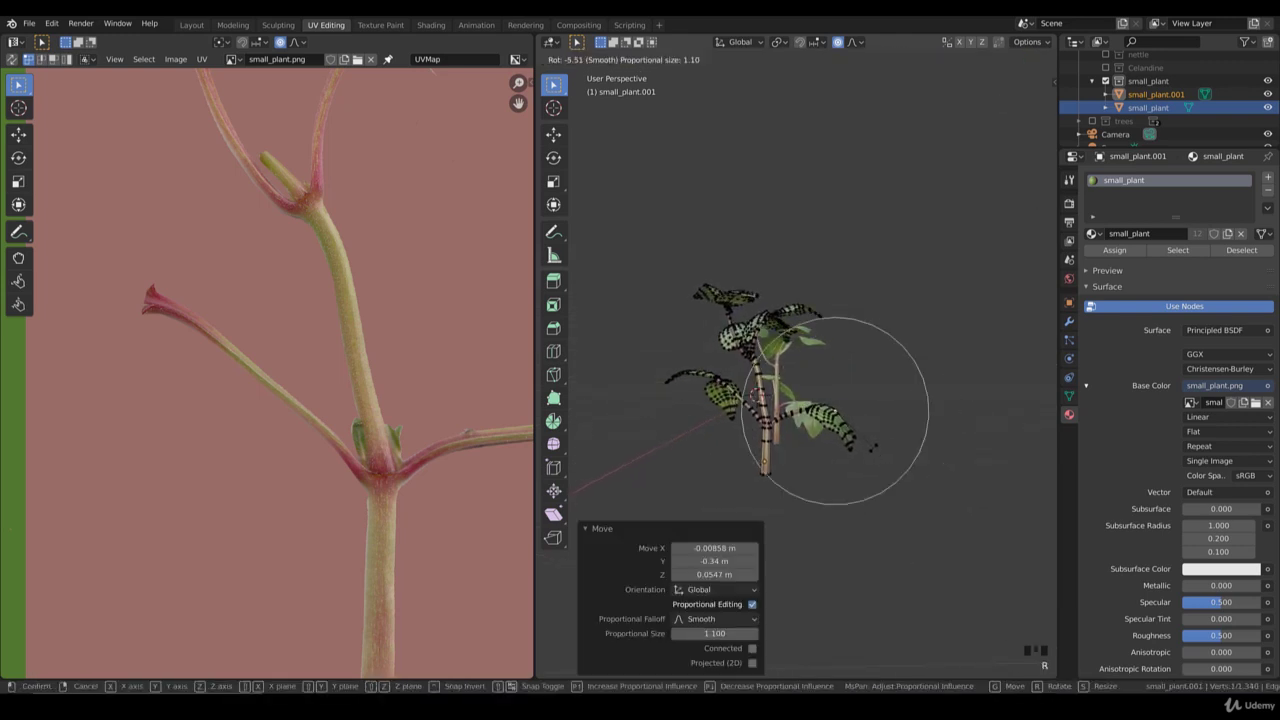
pyautogui.press('g')
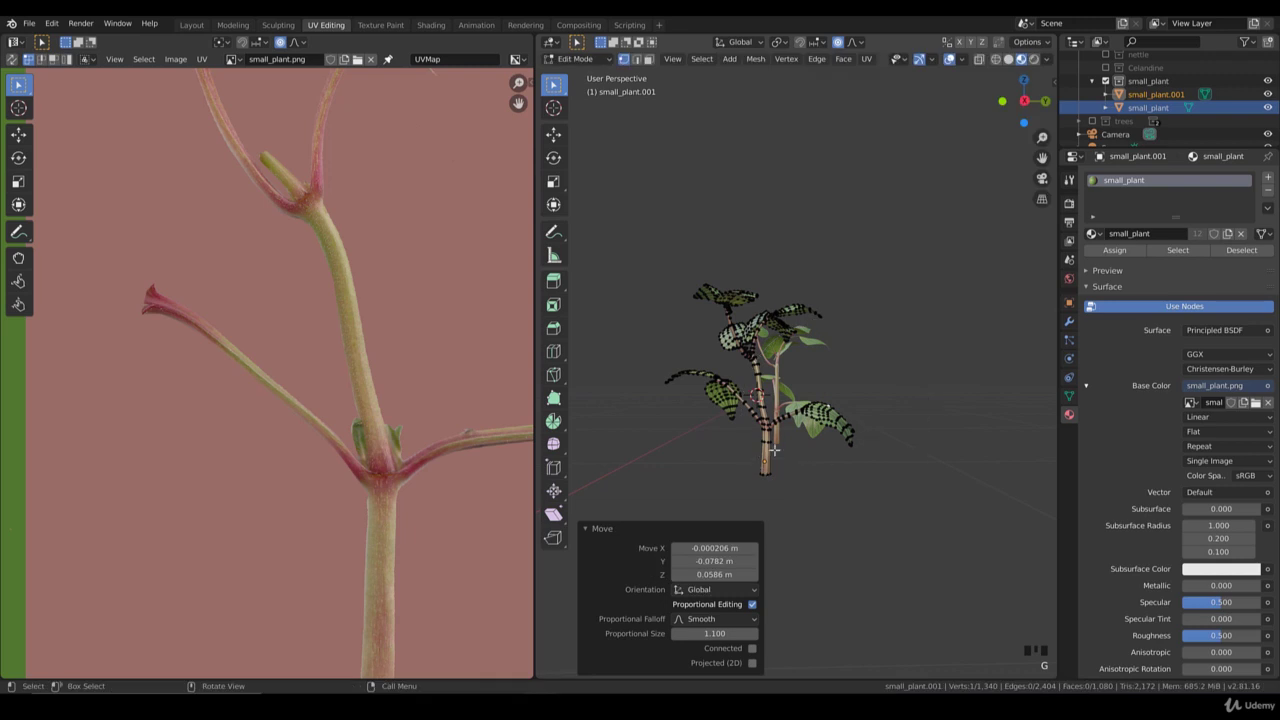
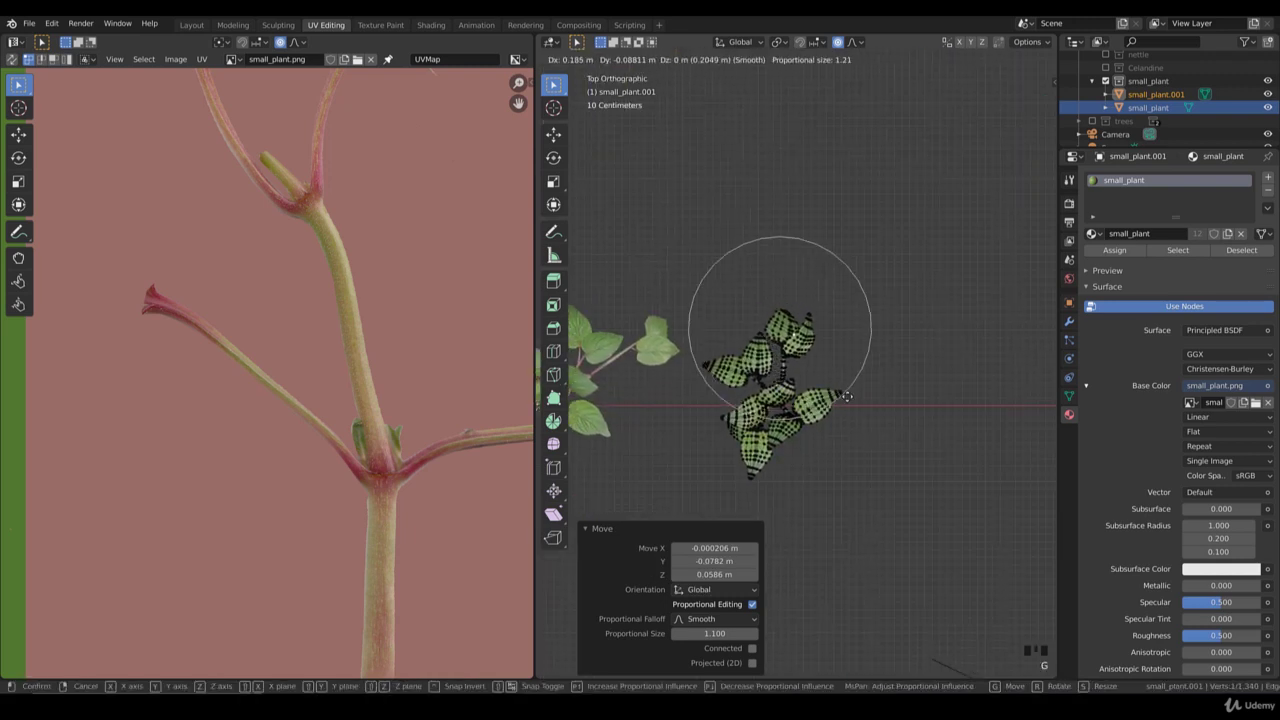
pyautogui.press('r')
pyautogui.press('g')
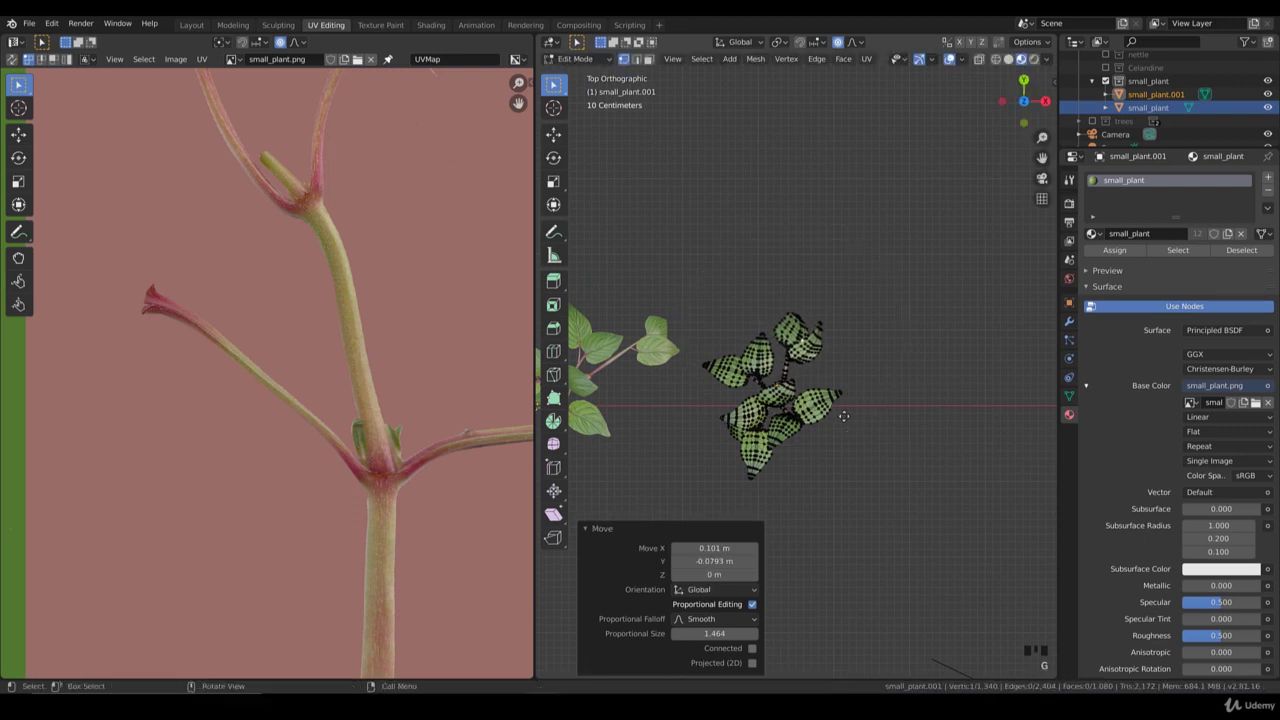
pyautogui.scroll(3)
pyautogui.press('g')
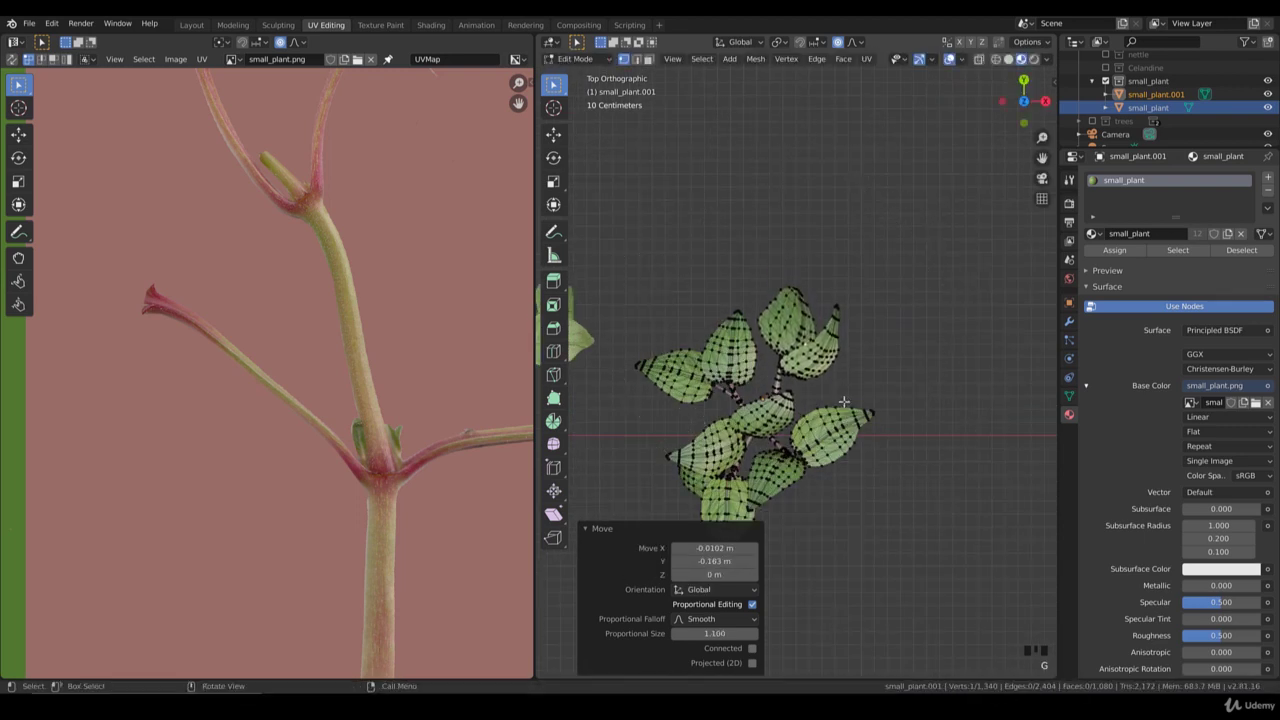
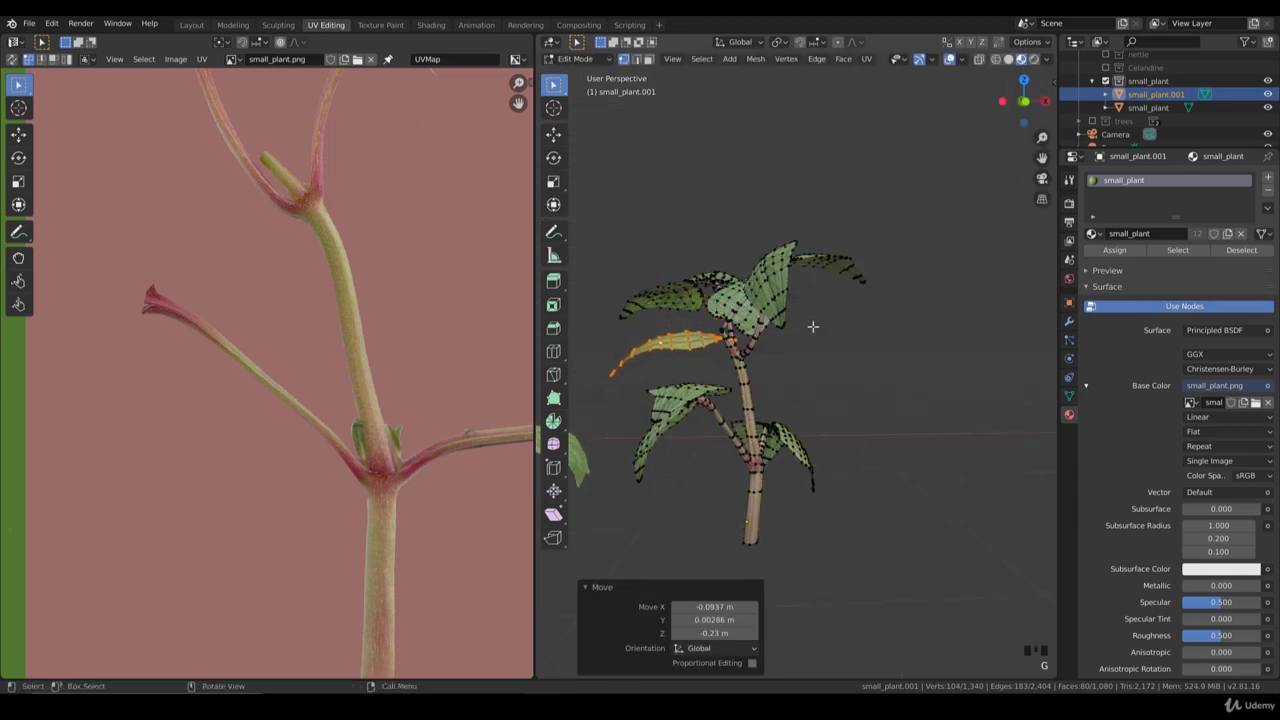
# Move and rotate single leaf vertices of small_plant.001 with proportional editing.
pyautogui.press('r')
pyautogui.press('g')
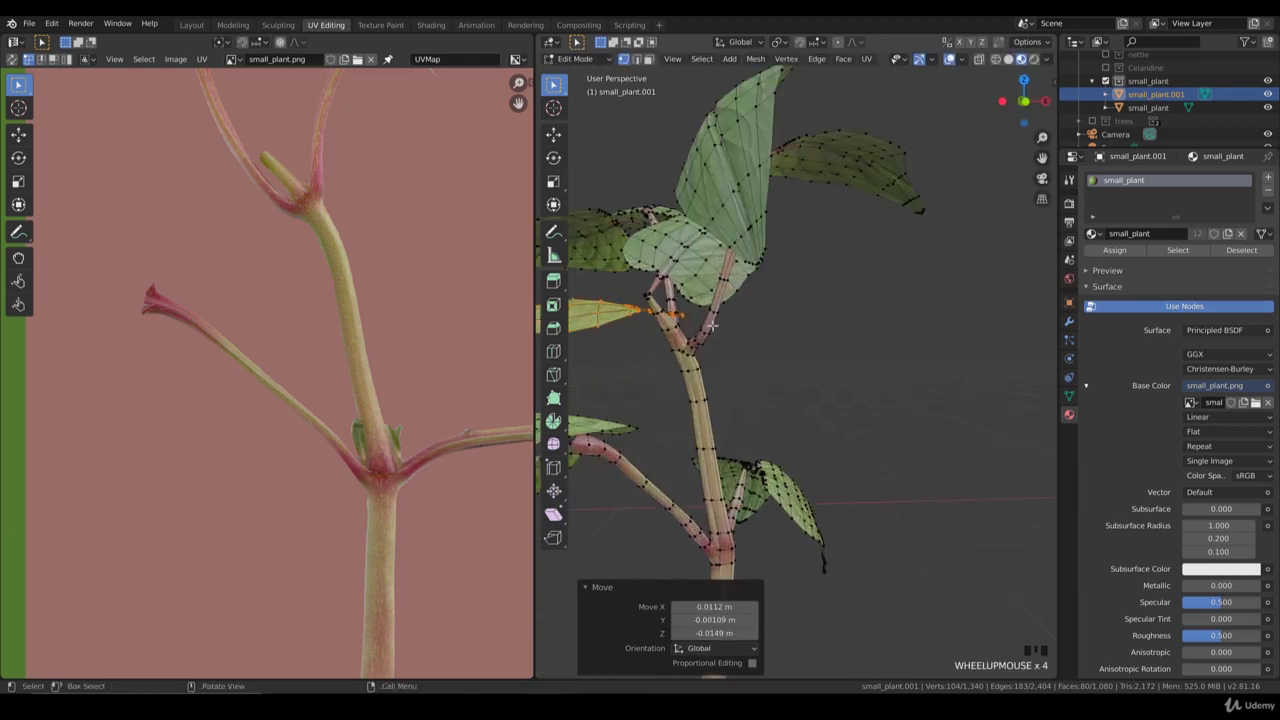
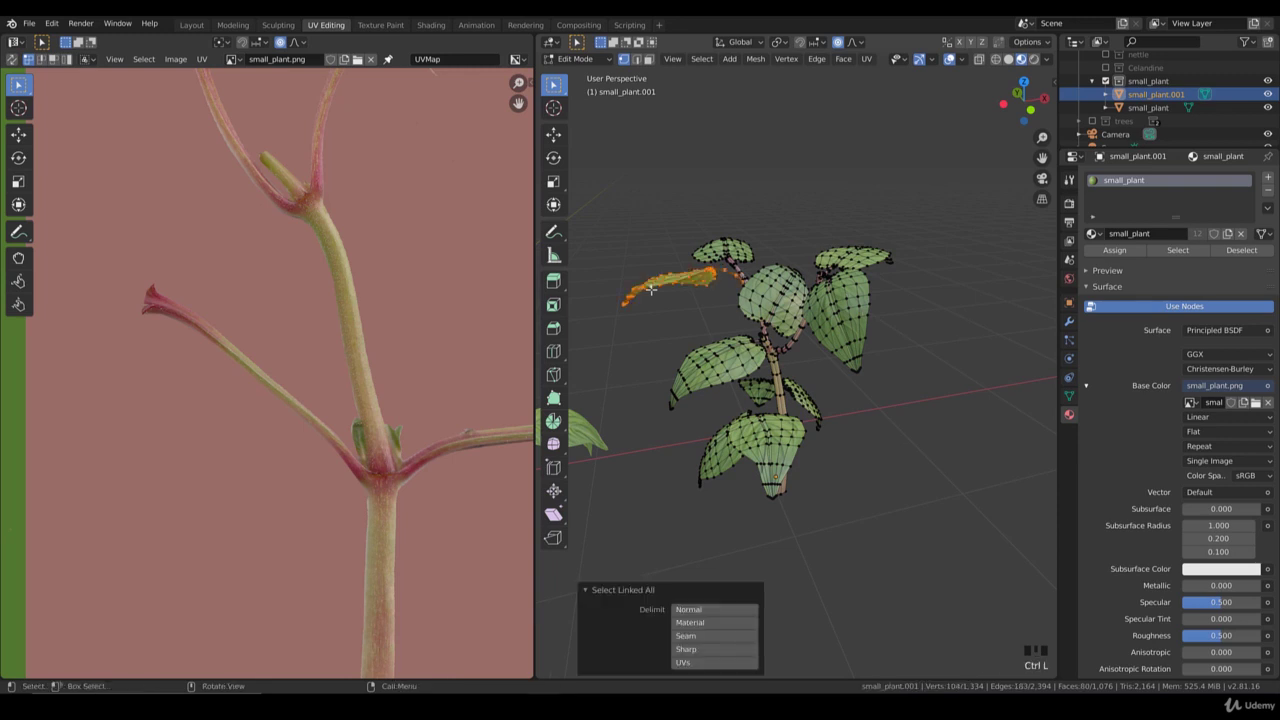
# From Top view, rotate the selected leaf about -38 degrees around the Z axis.
pyautogui.press('KP_7')
pyautogui.press('o')
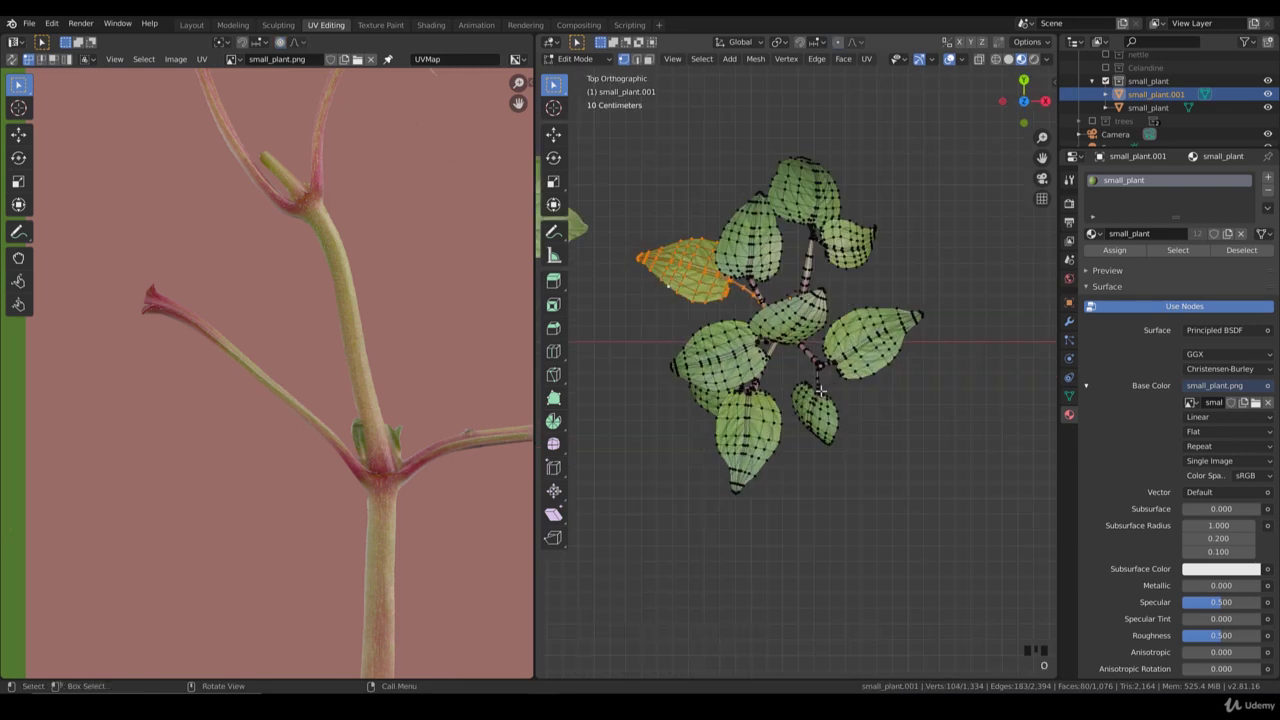
pyautogui.press('r')
pyautogui.press('g')
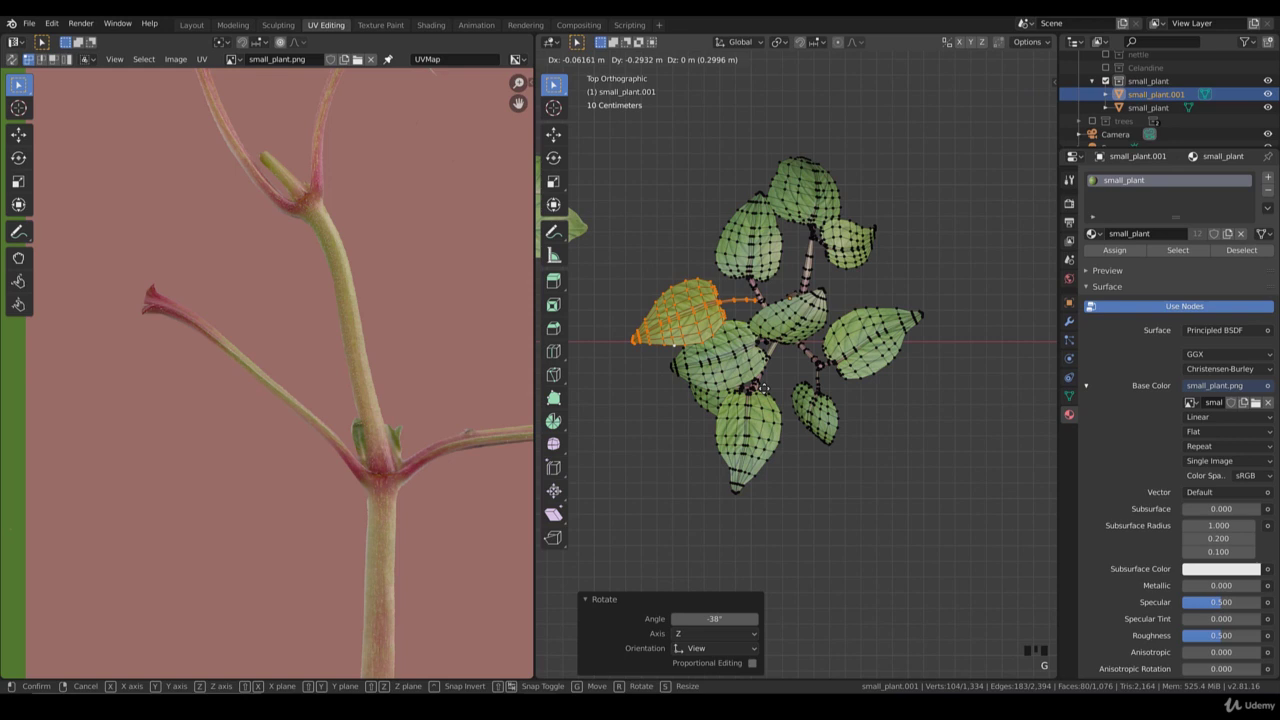
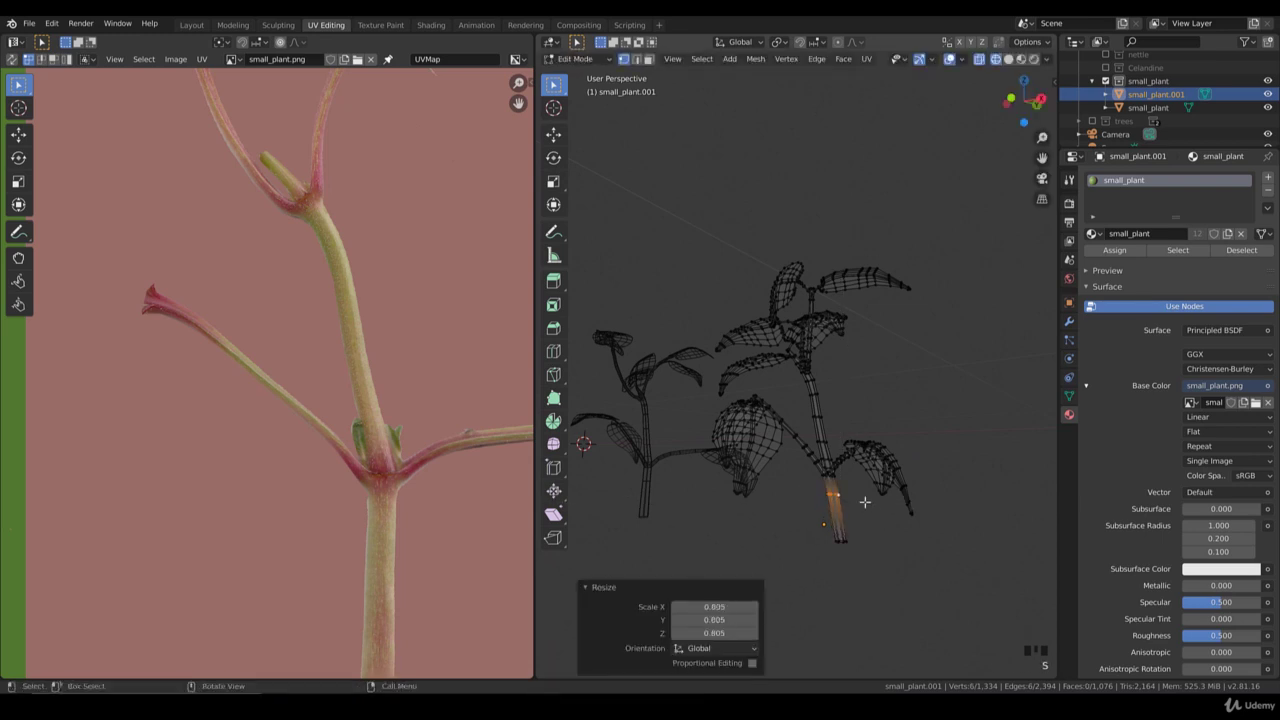
# In Object Mode front view, duplicate small_plant.001 into a third copy small_plant.002.
pyautogui.press('KP_1')
pyautogui.press('z')
pyautogui.scroll(-3)
pyautogui.click(695, 399)
pyautogui.click(789, 381)
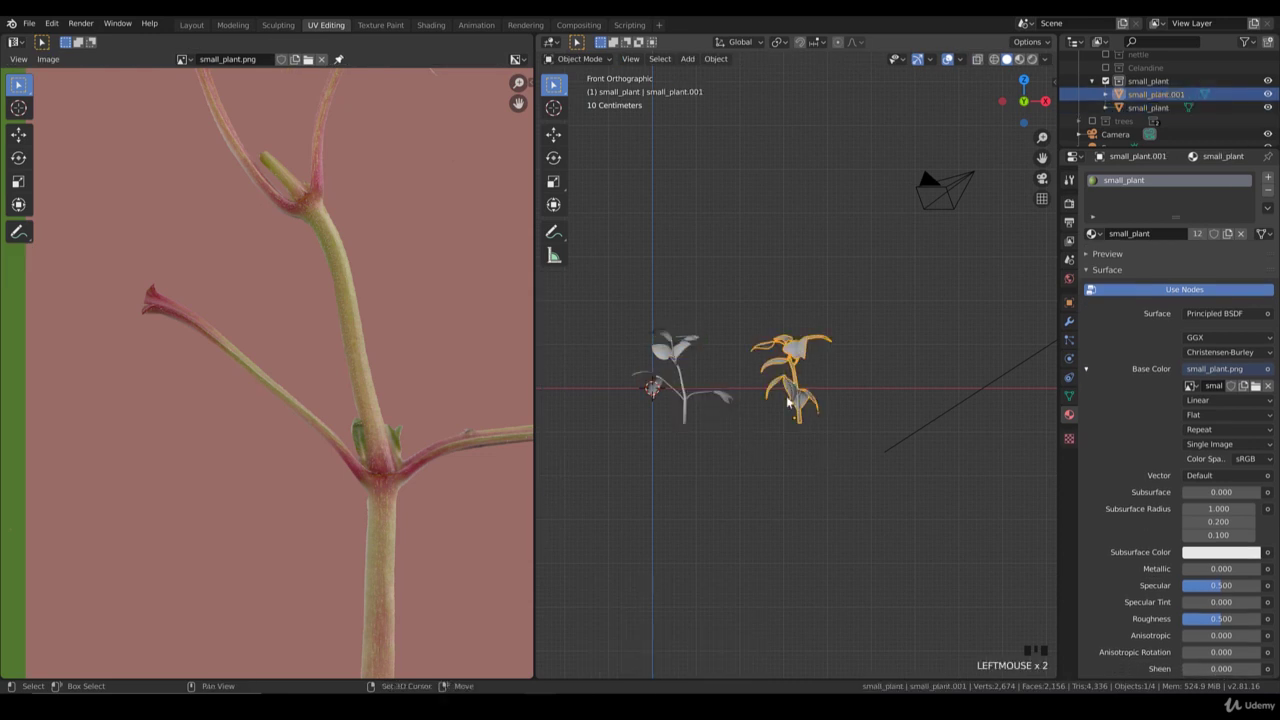
pyautogui.press('shift+d')
# Move small_plant.002 along X so the three plants stand apart in a row.
pyautogui.middleClick(855, 421)
pyautogui.press('g')
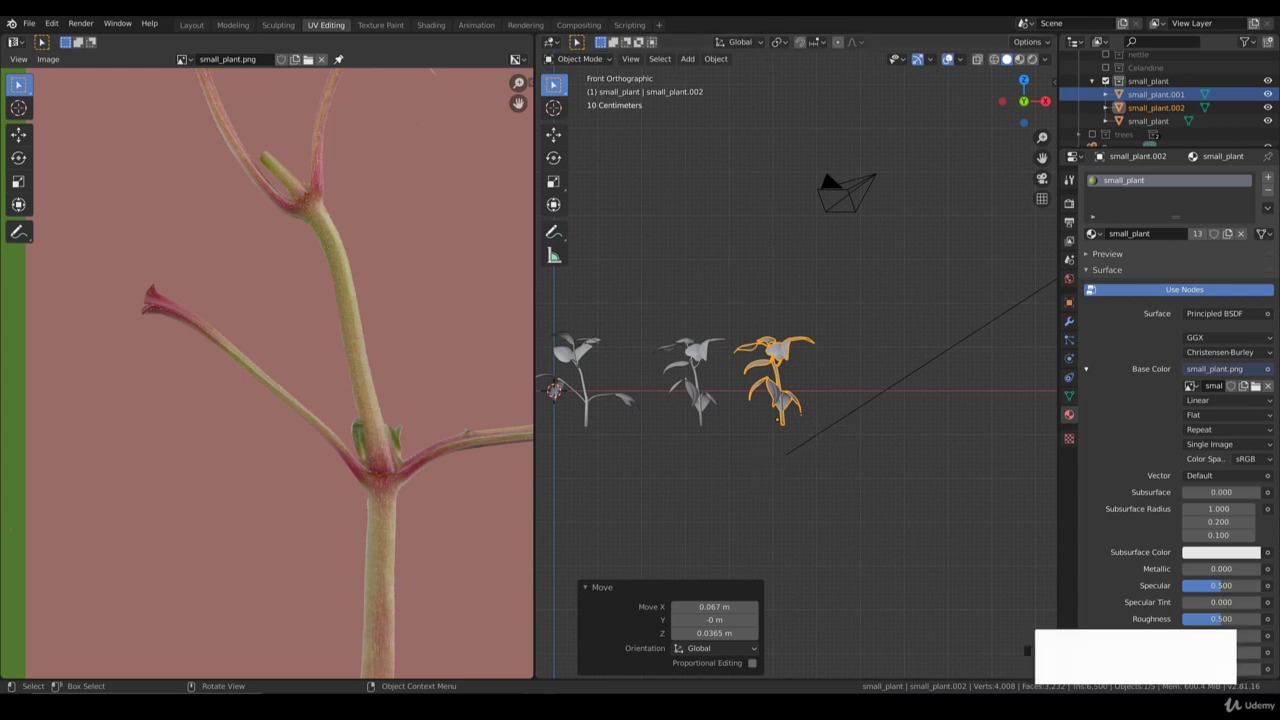
pyautogui.scroll(-3)
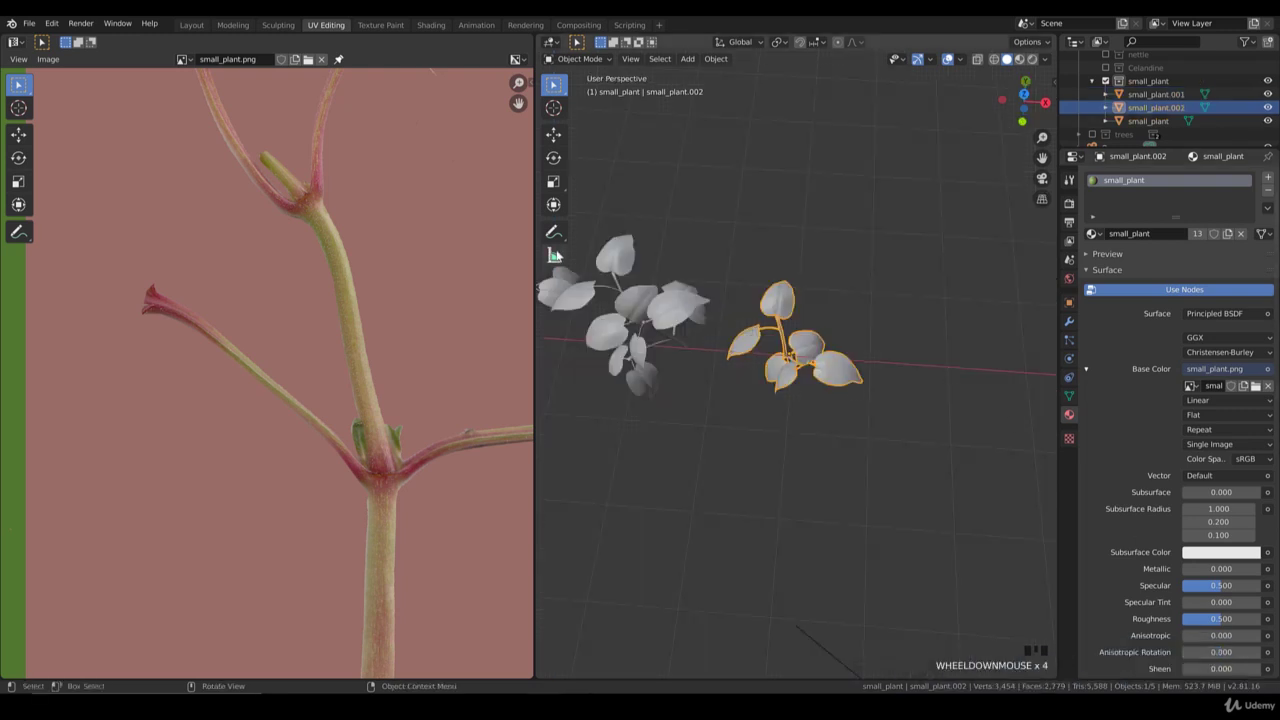
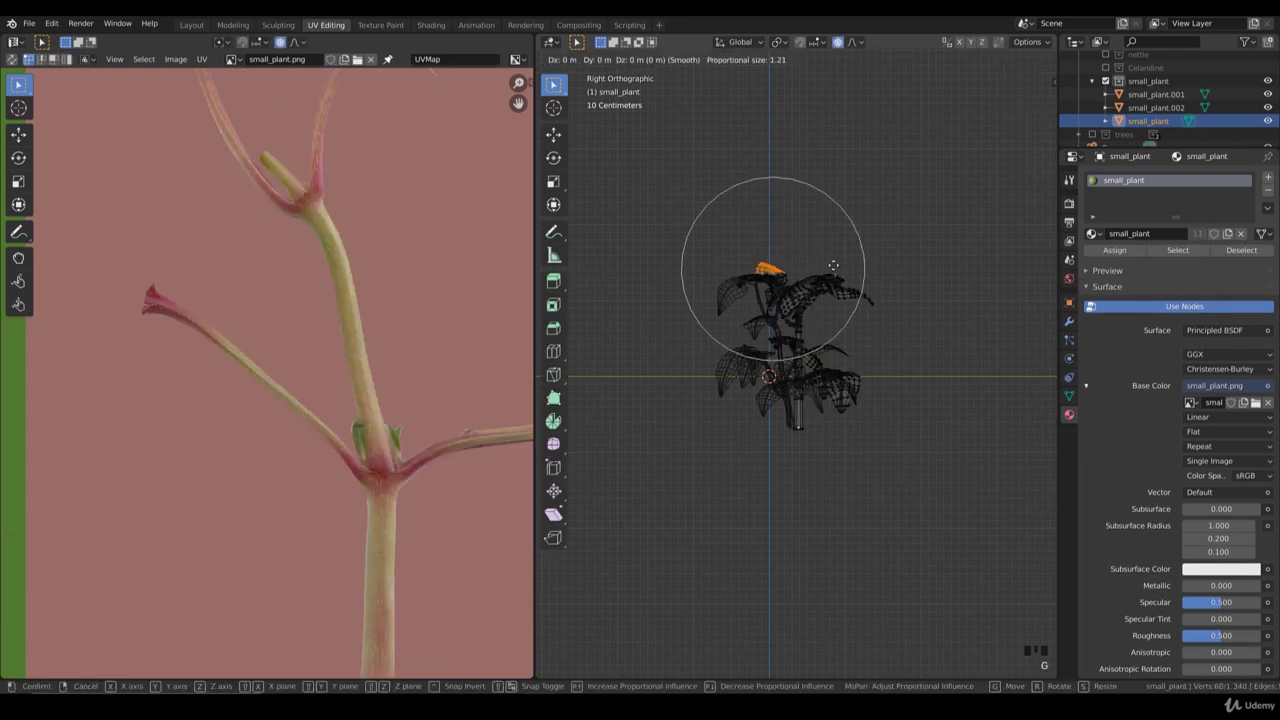
# Confirm the soft leaf move and rotation on small_plant.001 and return to Object Mode front view.
pyautogui.press('r')
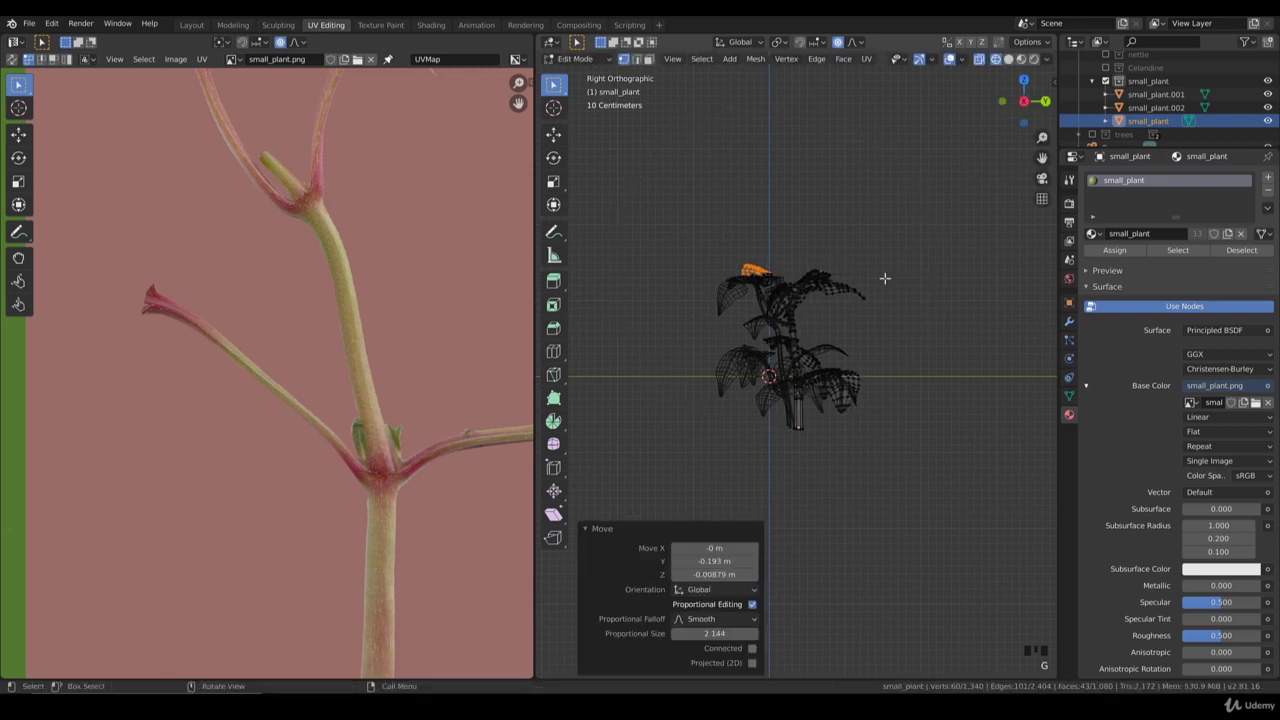
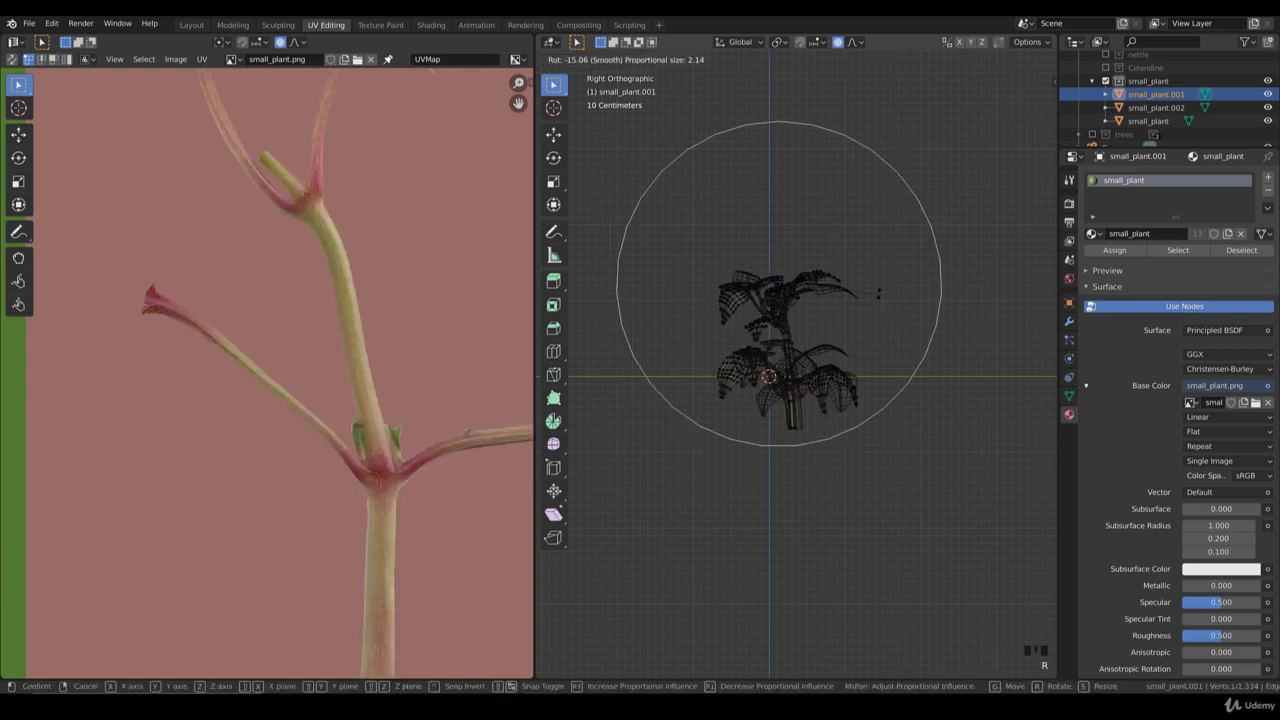
pyautogui.press('g')
pyautogui.press('Tab')
pyautogui.moveTo(831, 373); pyautogui.dragTo(836, 382)
pyautogui.press('KP_1')
pyautogui.scroll(-3)
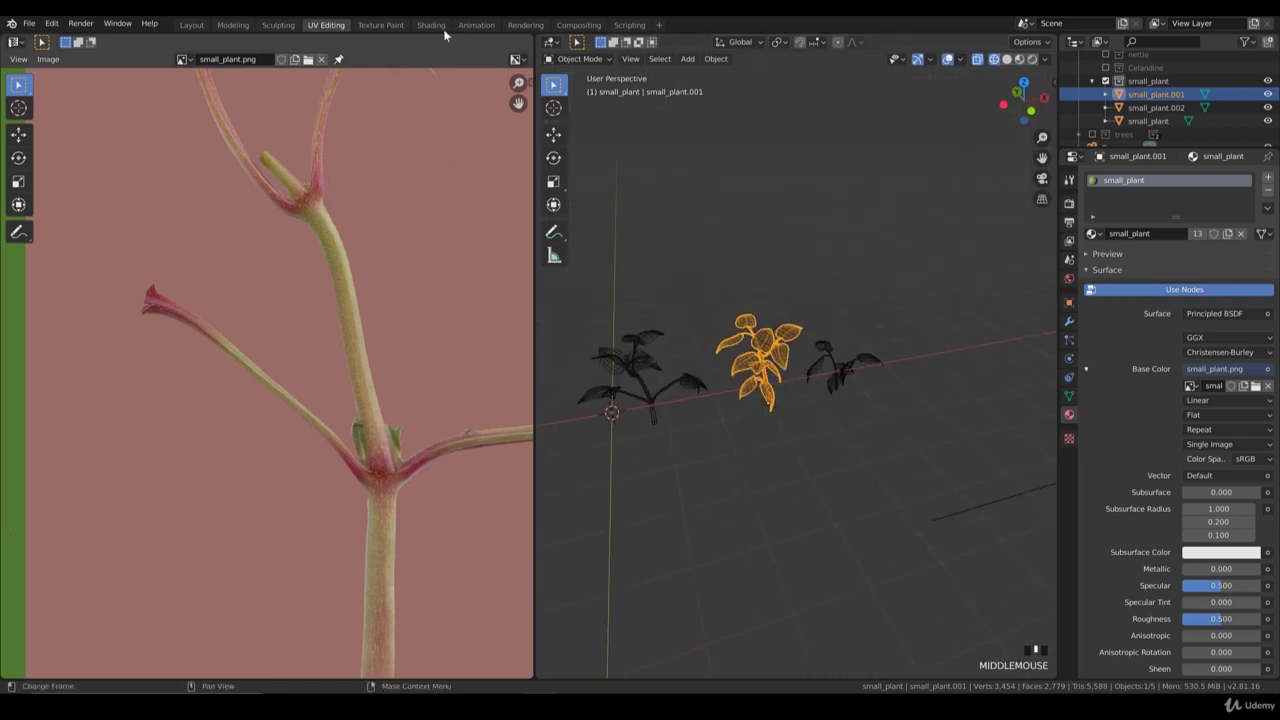
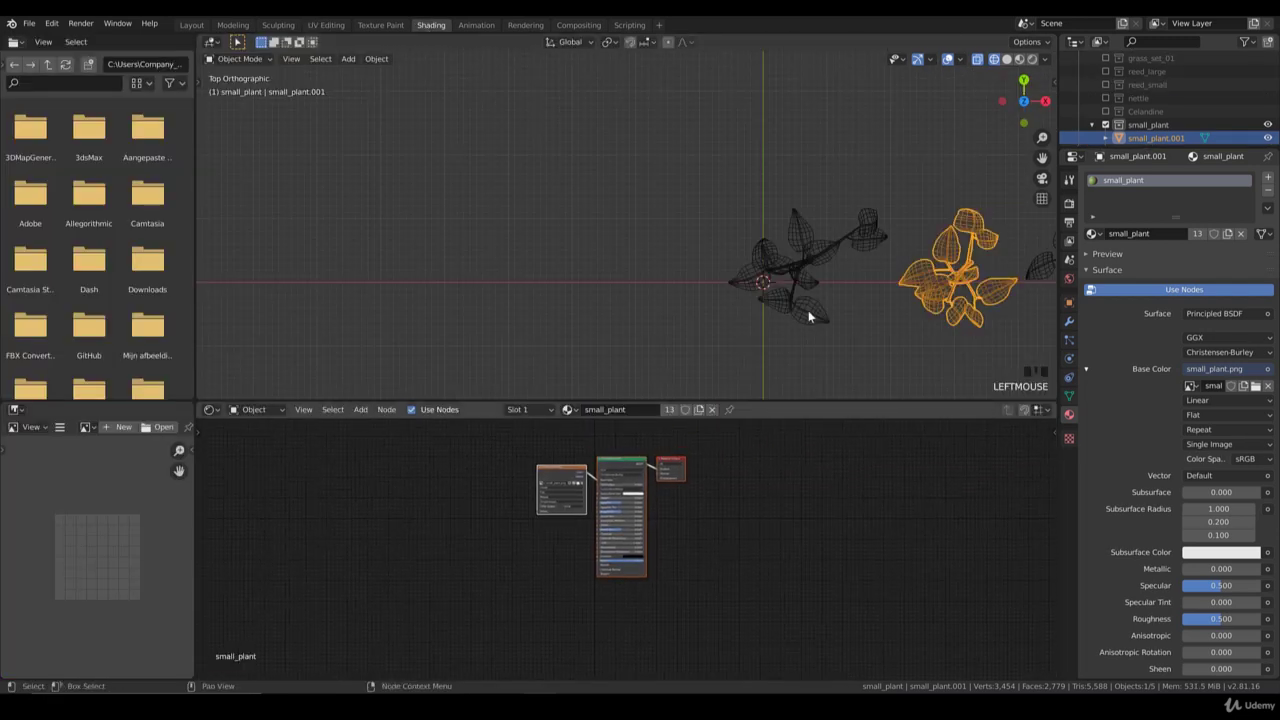
# Switch the viewport to Material Preview to see the textured green leaves and reddish stems.
pyautogui.moveTo(845, 269); pyautogui.dragTo(815, 330)
pyautogui.press('z')
pyautogui.moveTo(776, 298); pyautogui.dragTo(777, 307)
pyautogui.scroll(3)
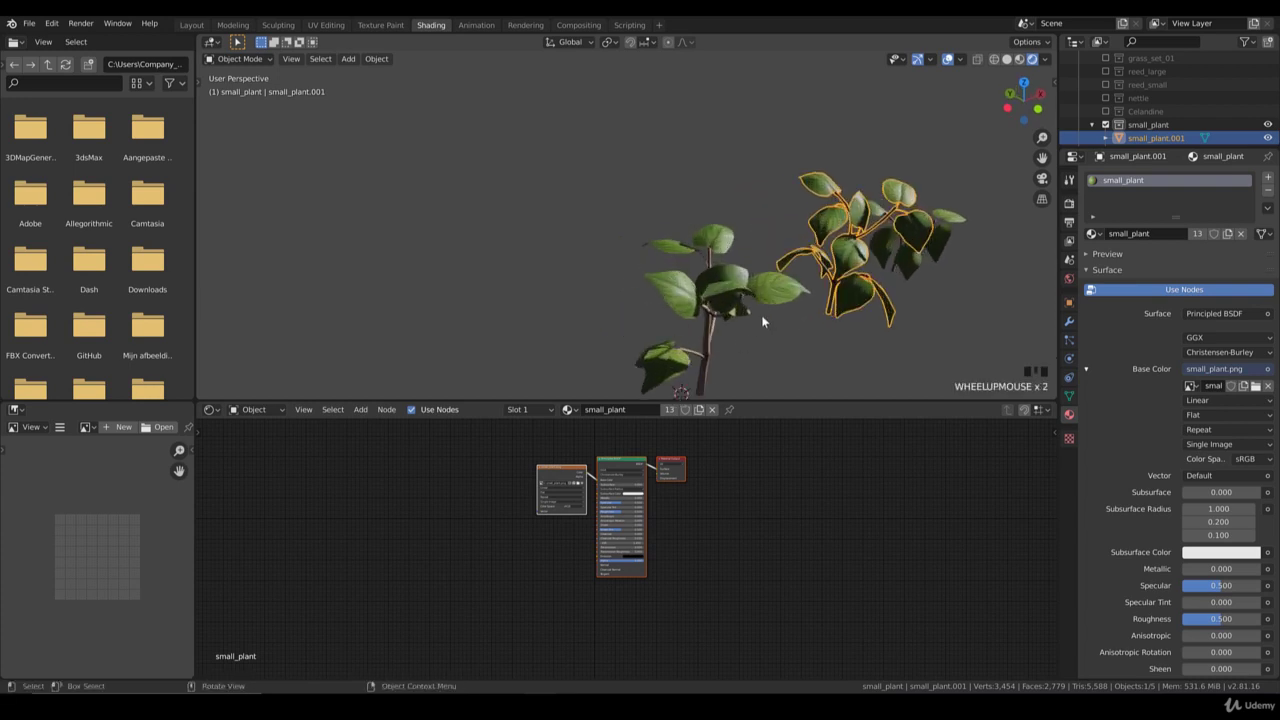
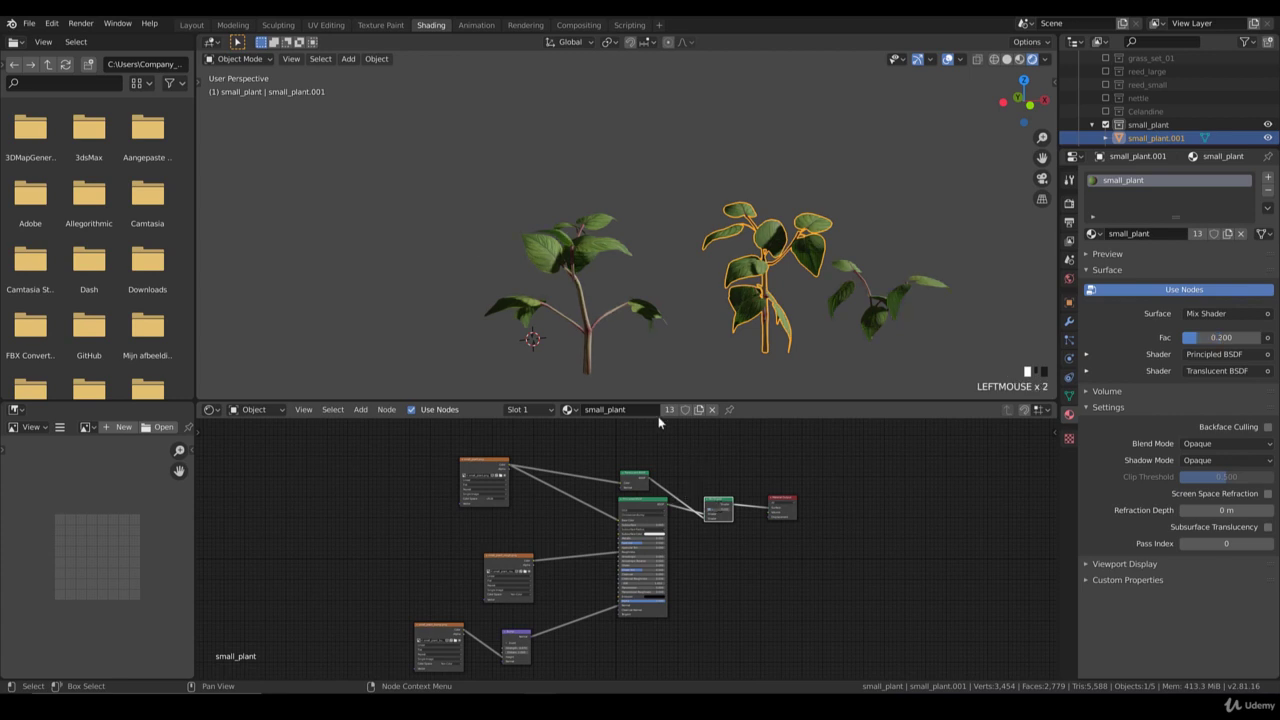
pyautogui.moveTo(526, 249); pyautogui.dragTo(1109, 305)
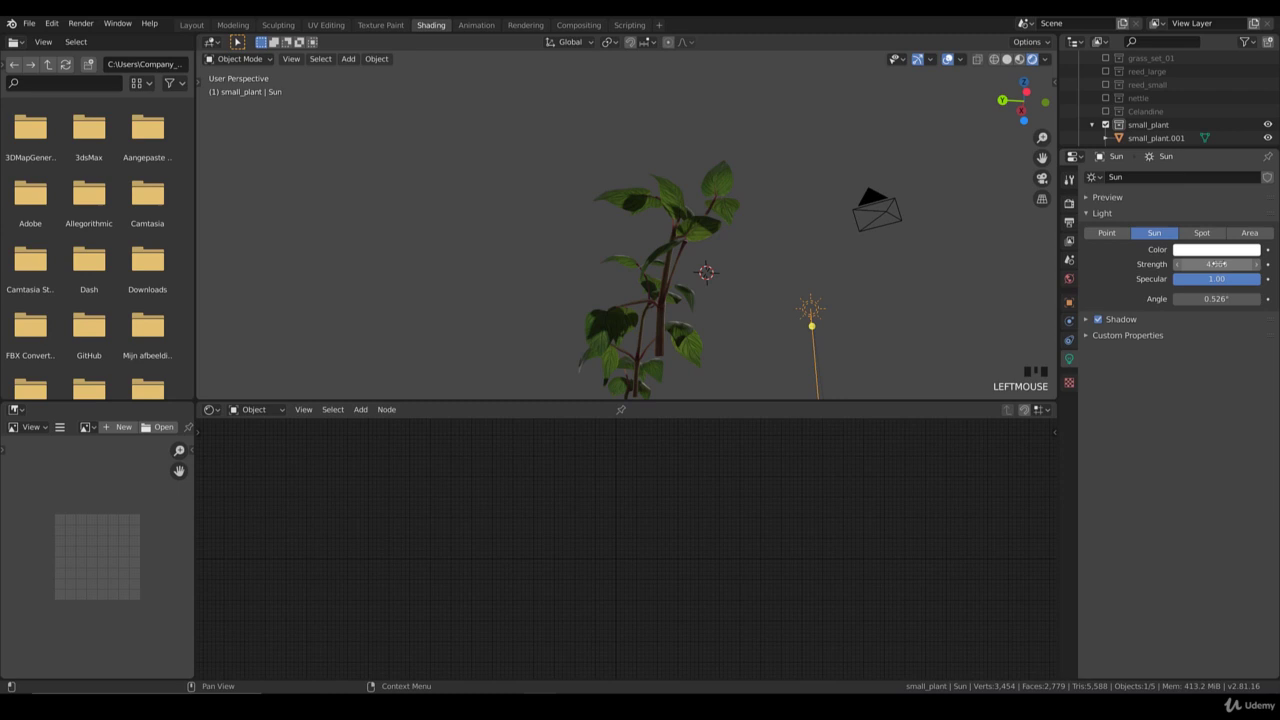
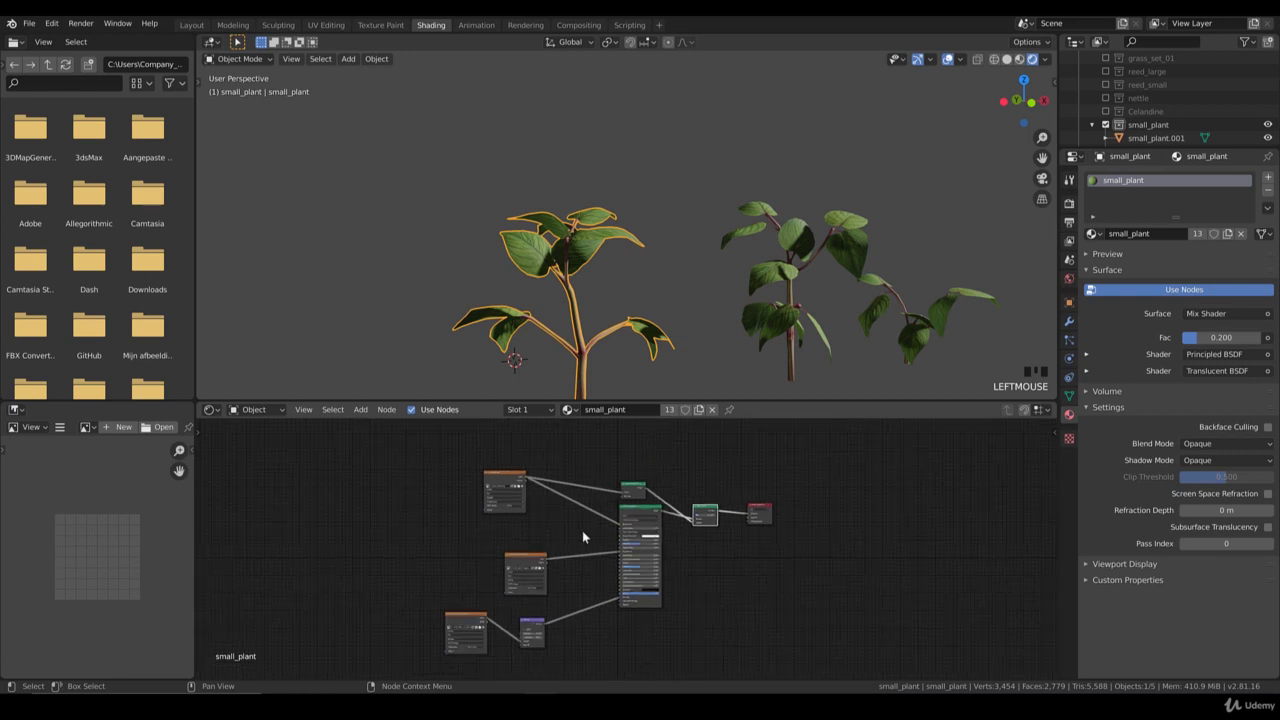
pyautogui.scroll(-3)
pyautogui.middleClick(750, 285)
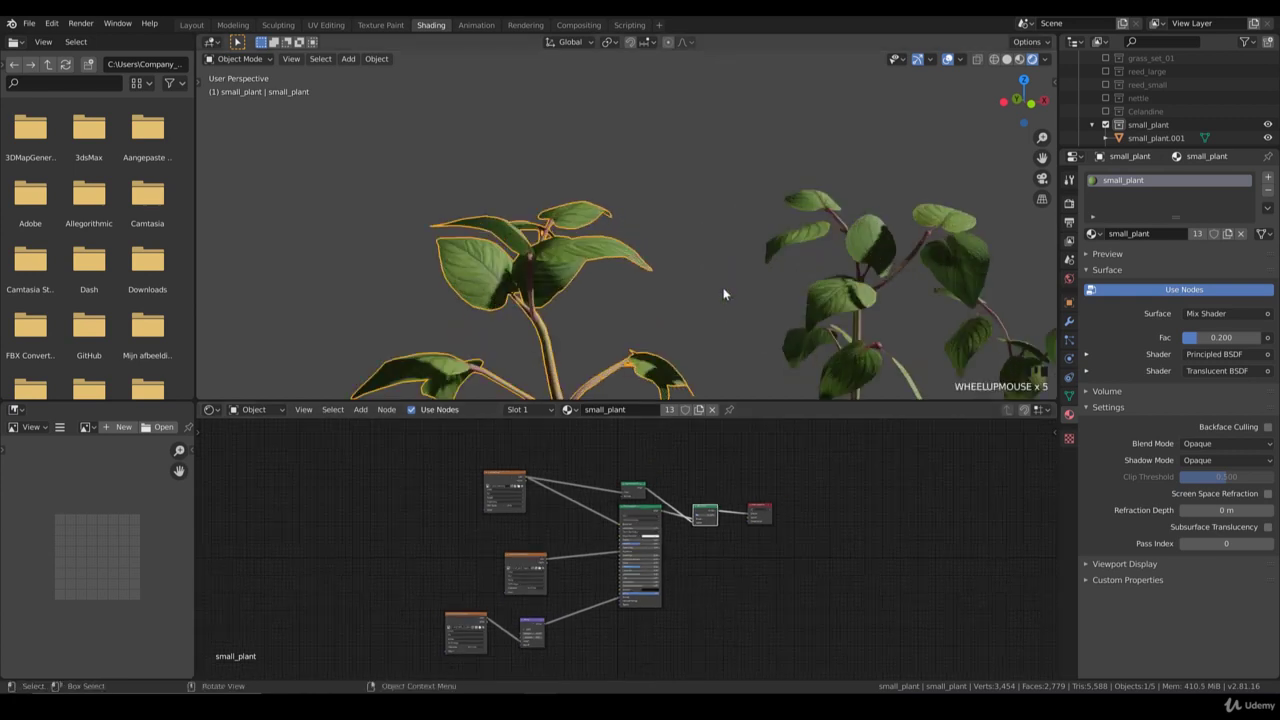
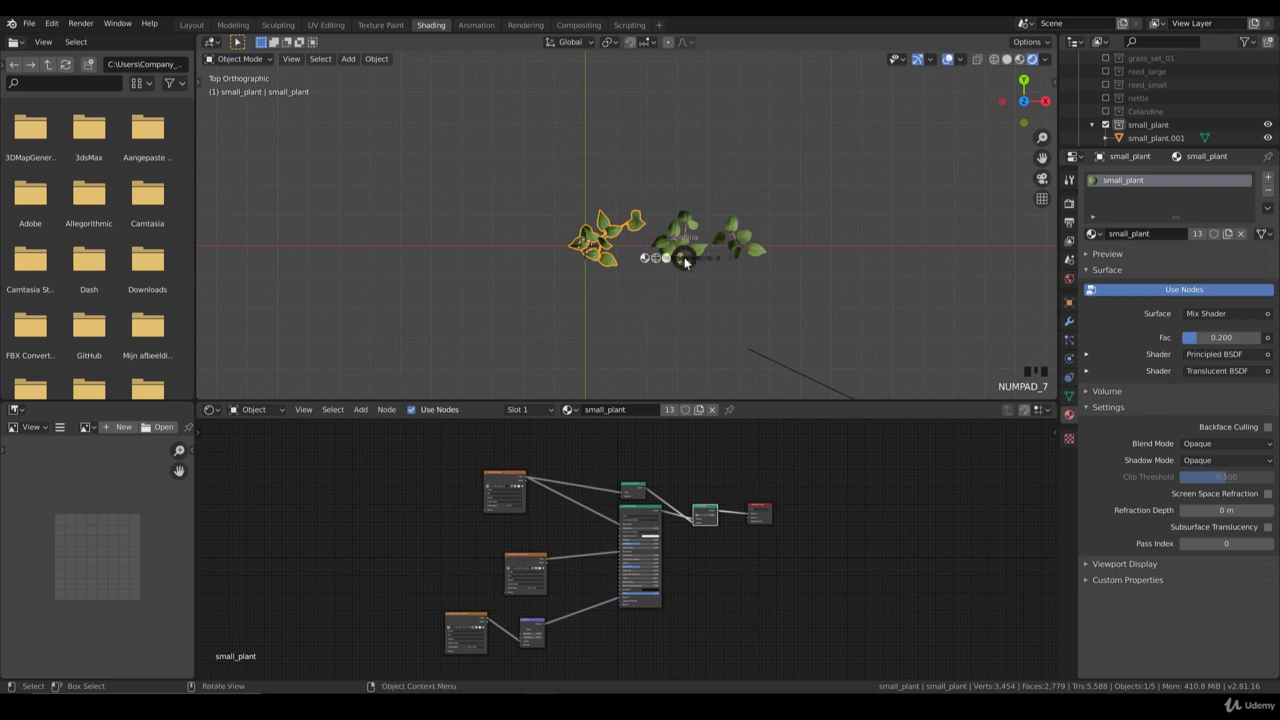
# Select a small_plant variation among the visible plant assets.
pyautogui.click(765, 245)
pyautogui.scroll(-3)
pyautogui.scroll(-3)
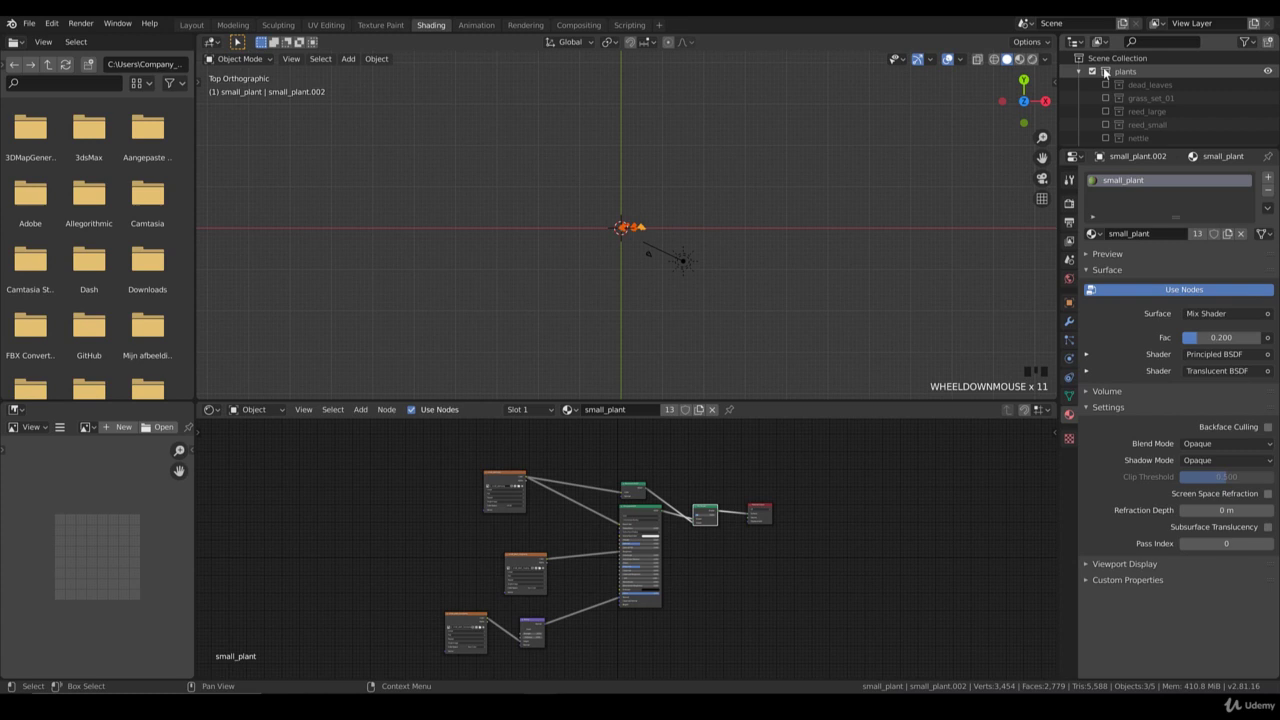
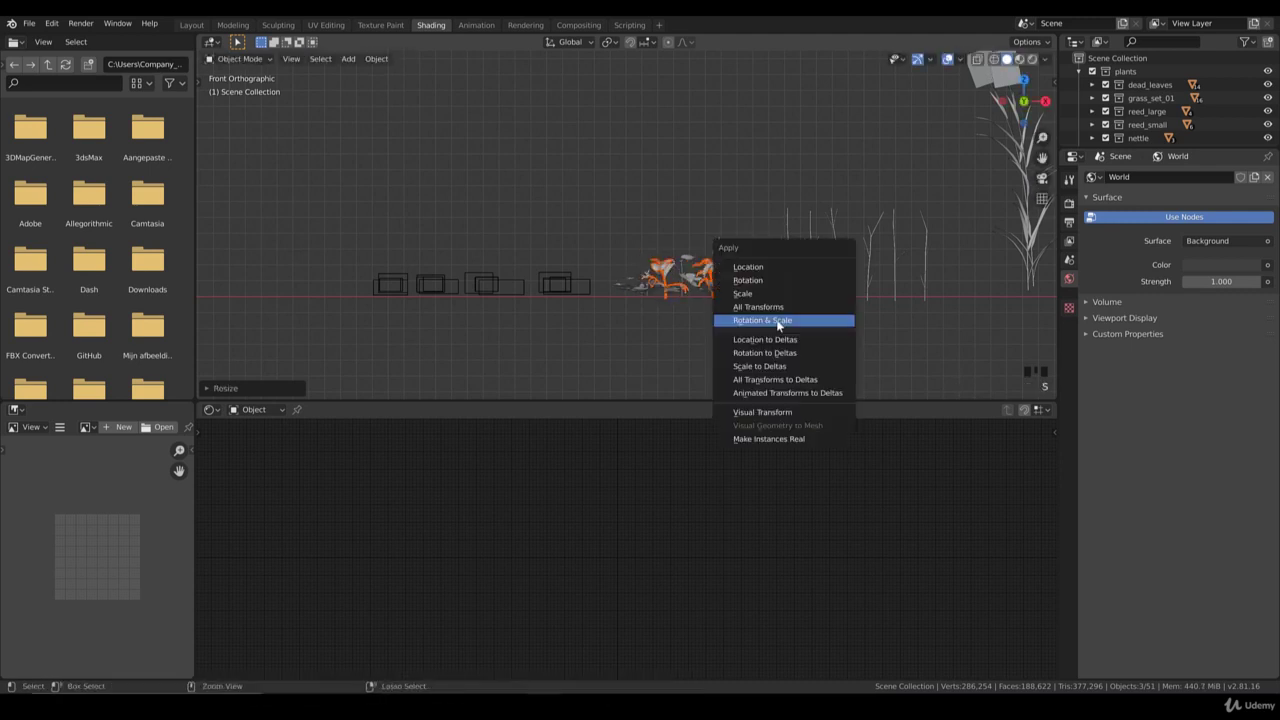
# Apply Rotation & Scale to the small_plant variations and move them beside the other plant assets in top view.
pyautogui.moveTo(668, 308); pyautogui.dragTo(763, 329)
pyautogui.press('KP_7')
pyautogui.press('g')
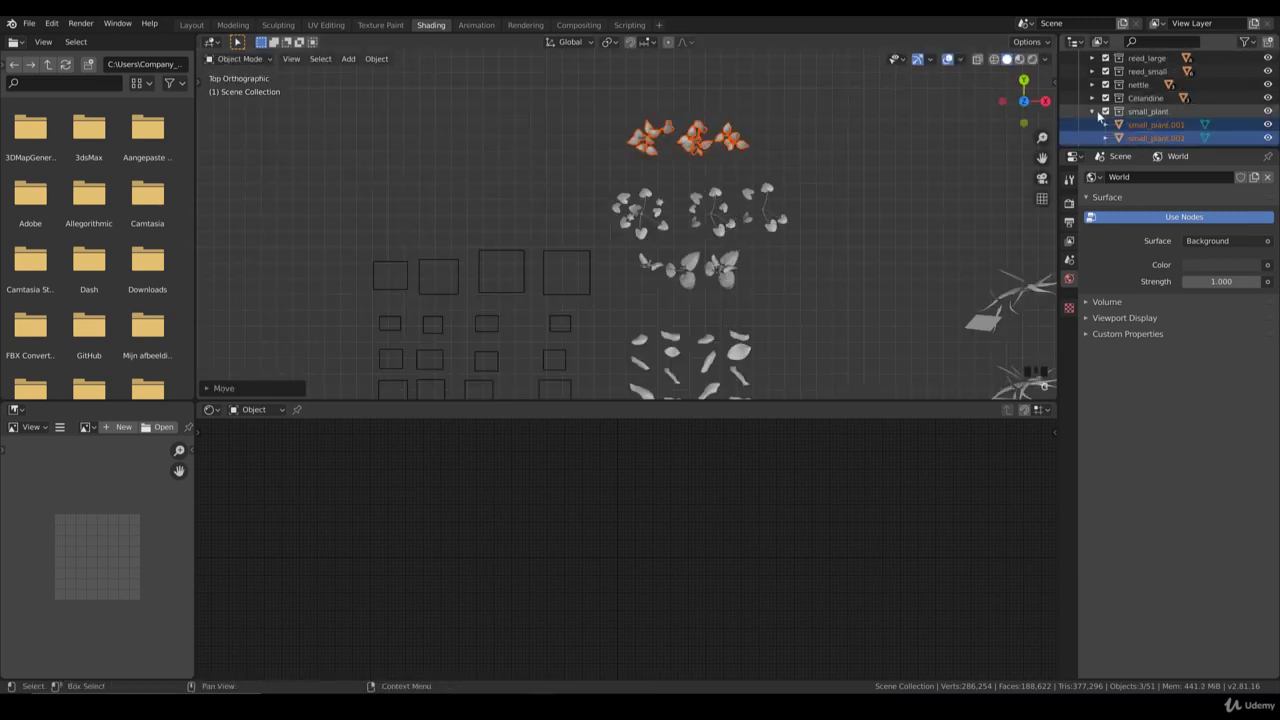
# Collapse the small_plant collection in the Outliner and review the arrangement in perspective.
pyautogui.click(1002, 140)
pyautogui.scroll(-3)
pyautogui.scroll(-3)
pyautogui.scroll(-3)
pyautogui.middleClick(679, 264)
pyautogui.scroll(3)
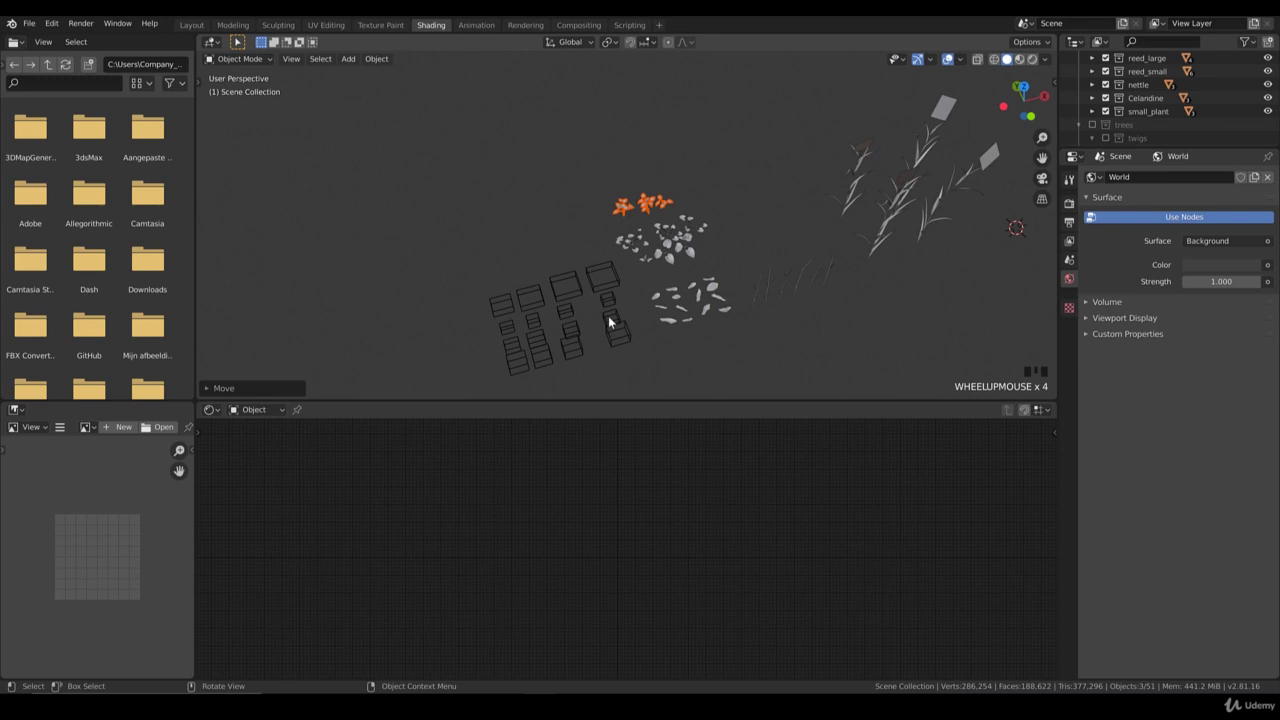